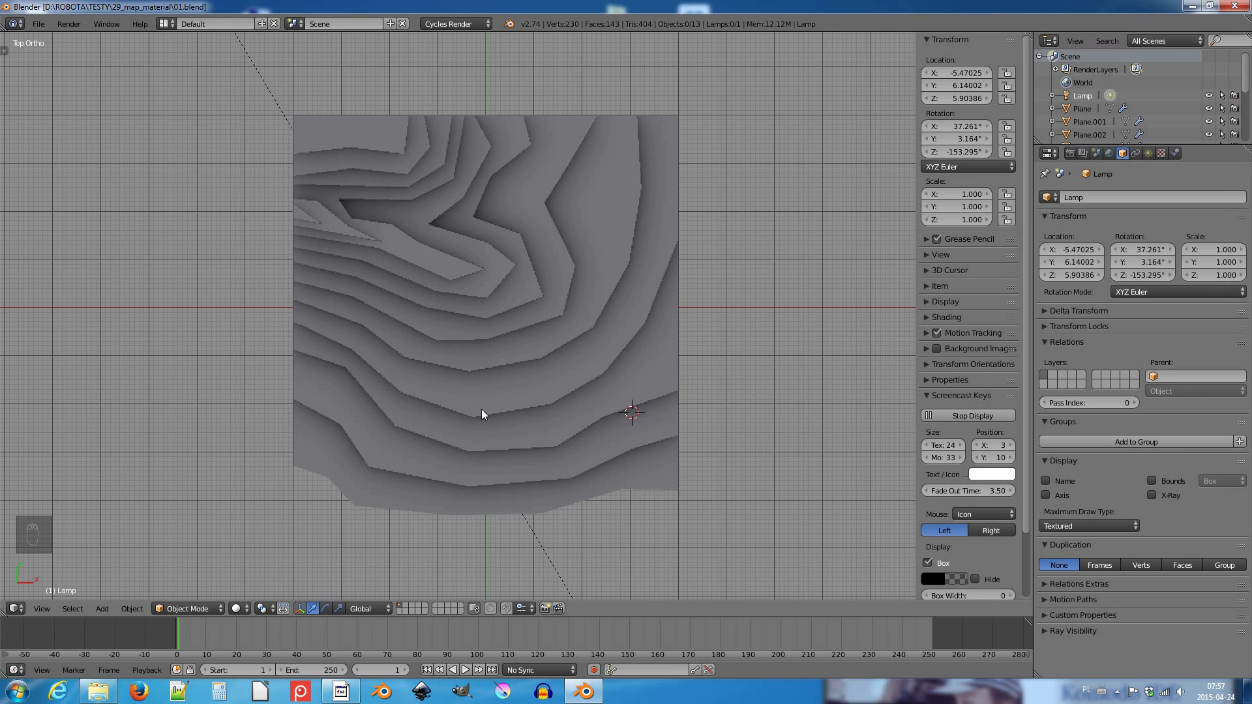
Tilt and orbit the viewport so the terraced model's stacked slopes show in perspective
{"action": "left_click_drag", "start_coordinate": [532, 443], "coordinate": [533, 418]}
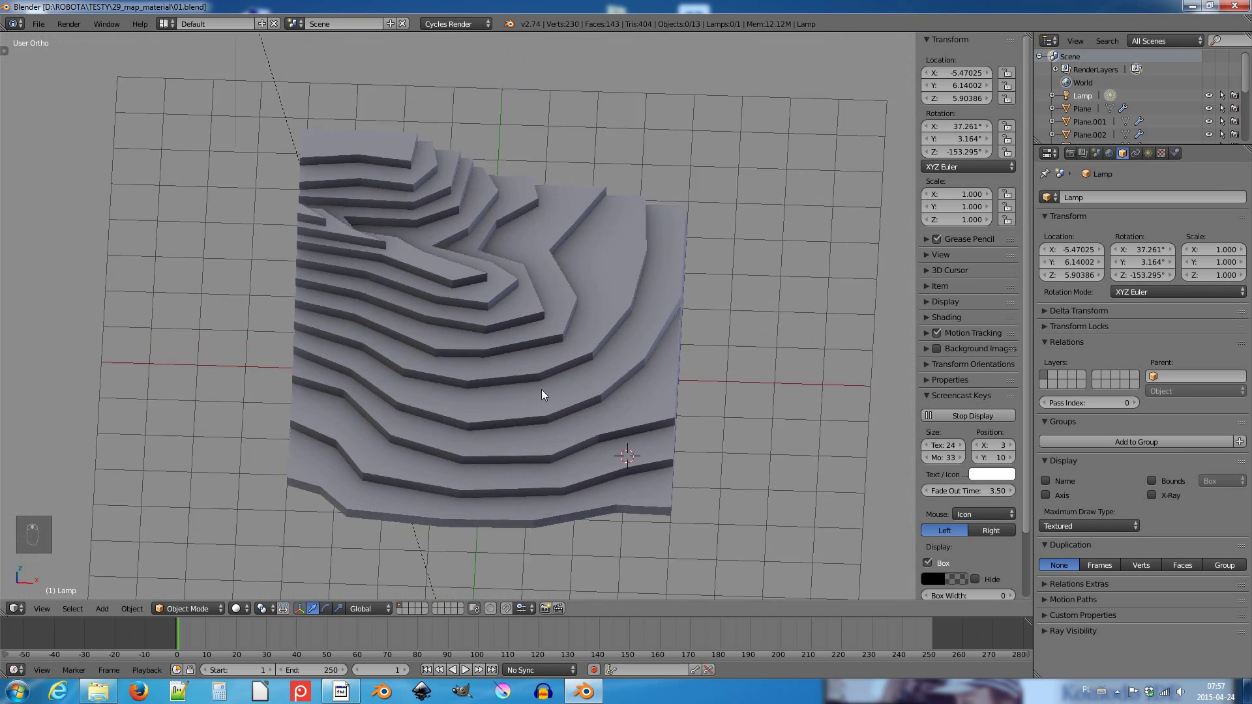
{"action": "middle_click", "coordinate": [553, 379]}
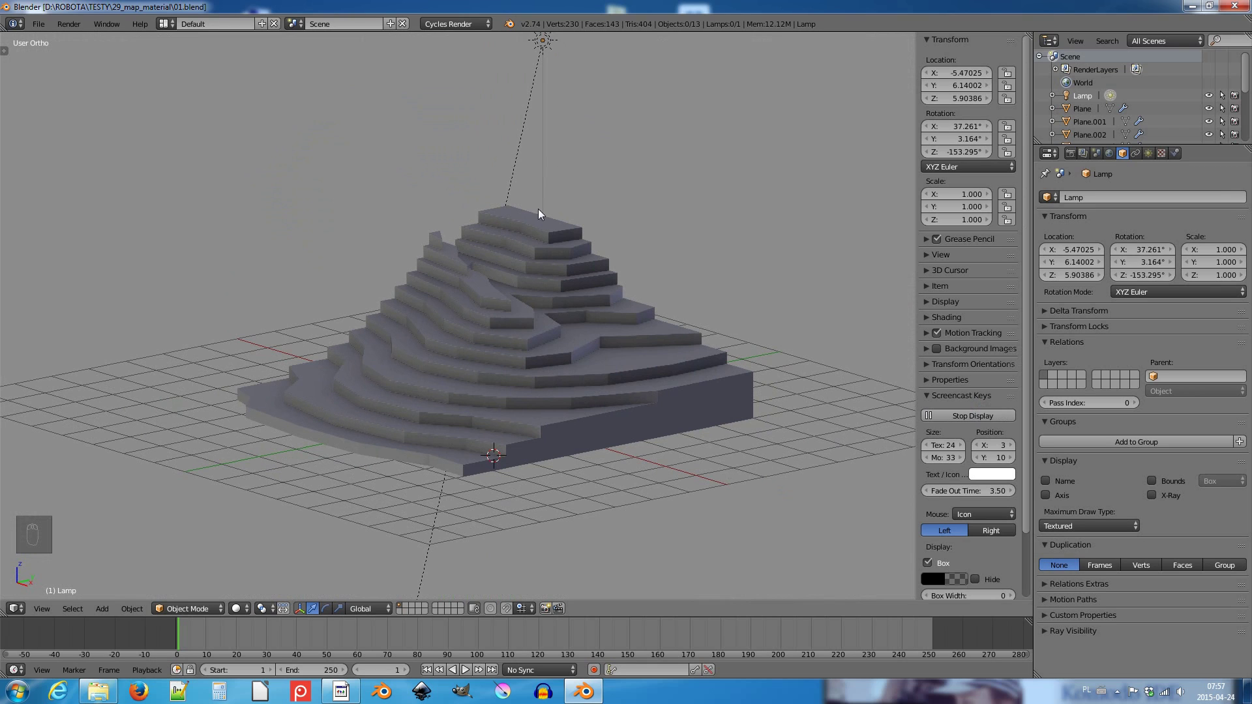
Select the top terrace layer and orbit round to view the terraces from the opposite side
{"action": "key", "text": "g"}
{"action": "right_click", "coordinate": [545, 233]}
{"action": "key", "text": "g"}
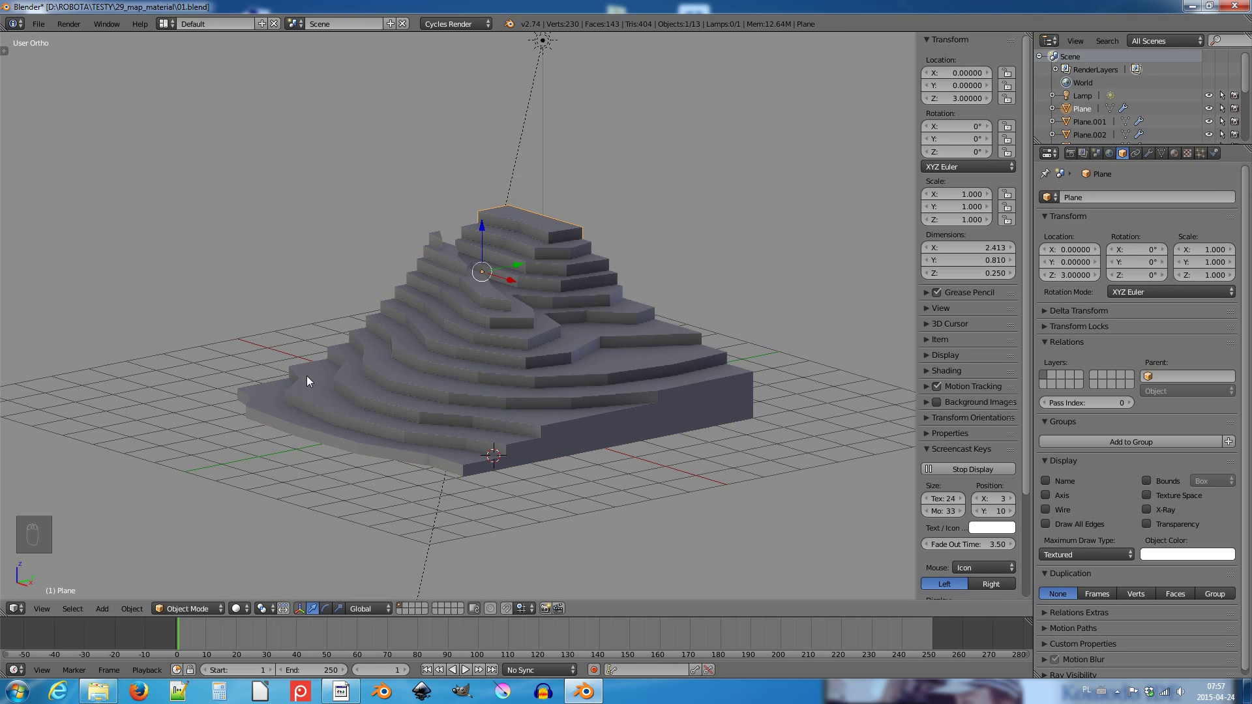
{"action": "key", "text": "g"}
{"action": "key", "text": "g"}
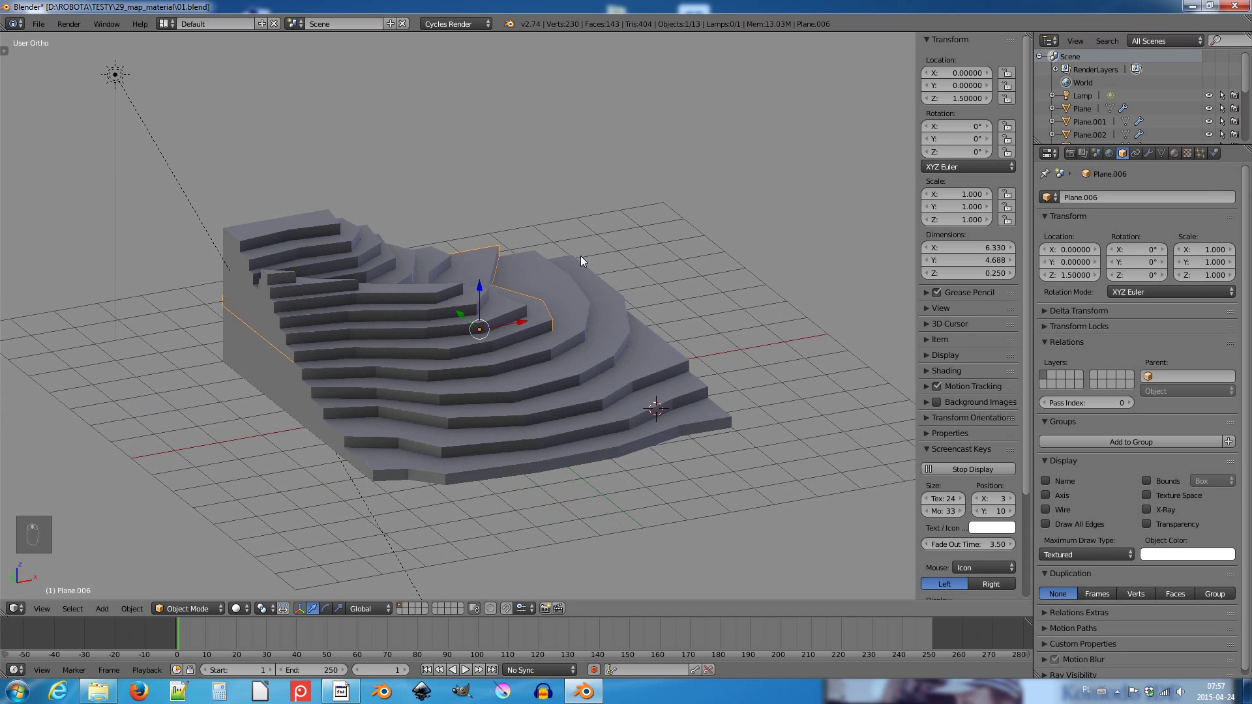
Clear the selection, then select all thirteen slab objects and the lamp
{"action": "key", "text": "a"}
{"action": "key", "text": "a"}
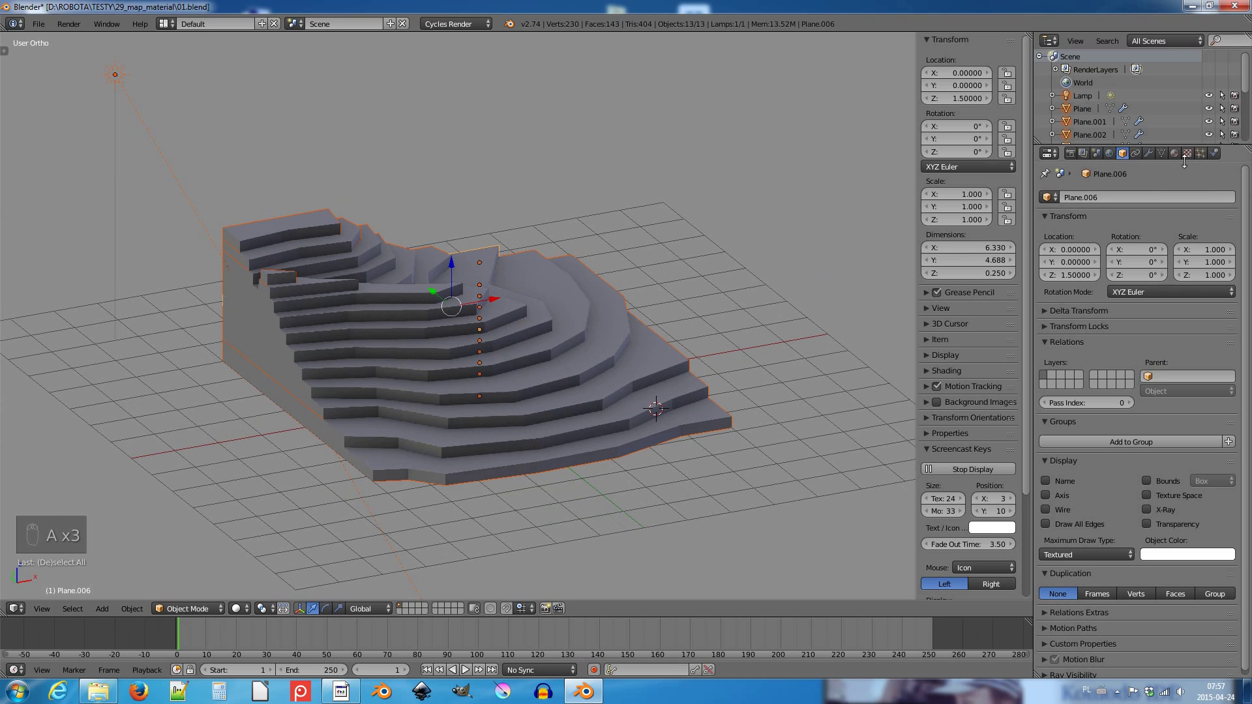
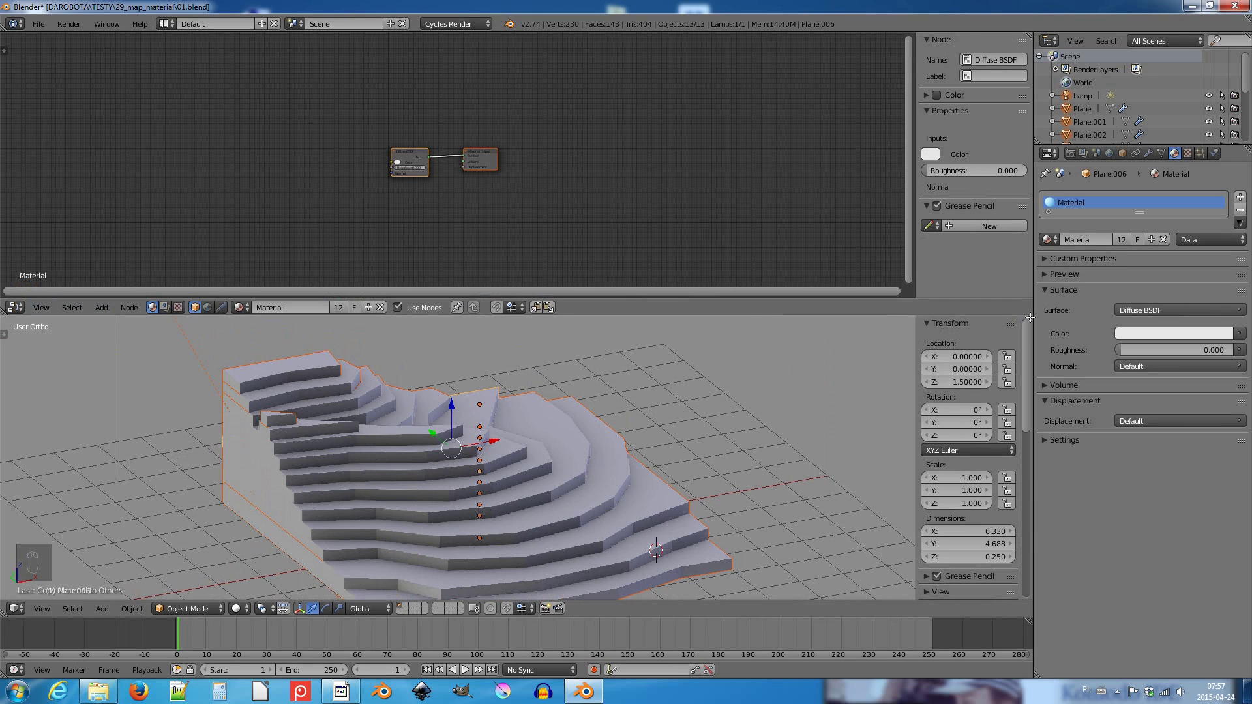
Show a Rendered-shading preview beside the 3D view and fit the shared material's nodes in the editor
{"action": "middle_click", "coordinate": [819, 338]}
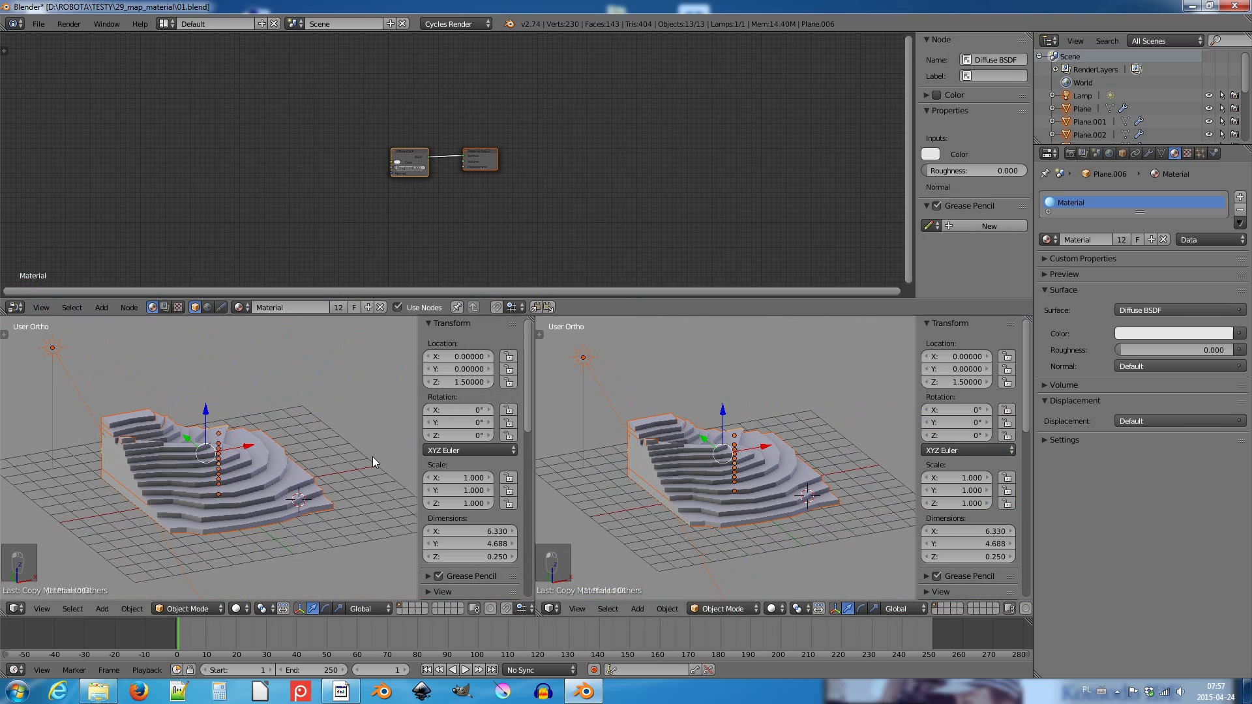
{"action": "key", "text": "n"}
{"action": "key", "text": "shift+z"}
{"action": "key", "text": "n"}
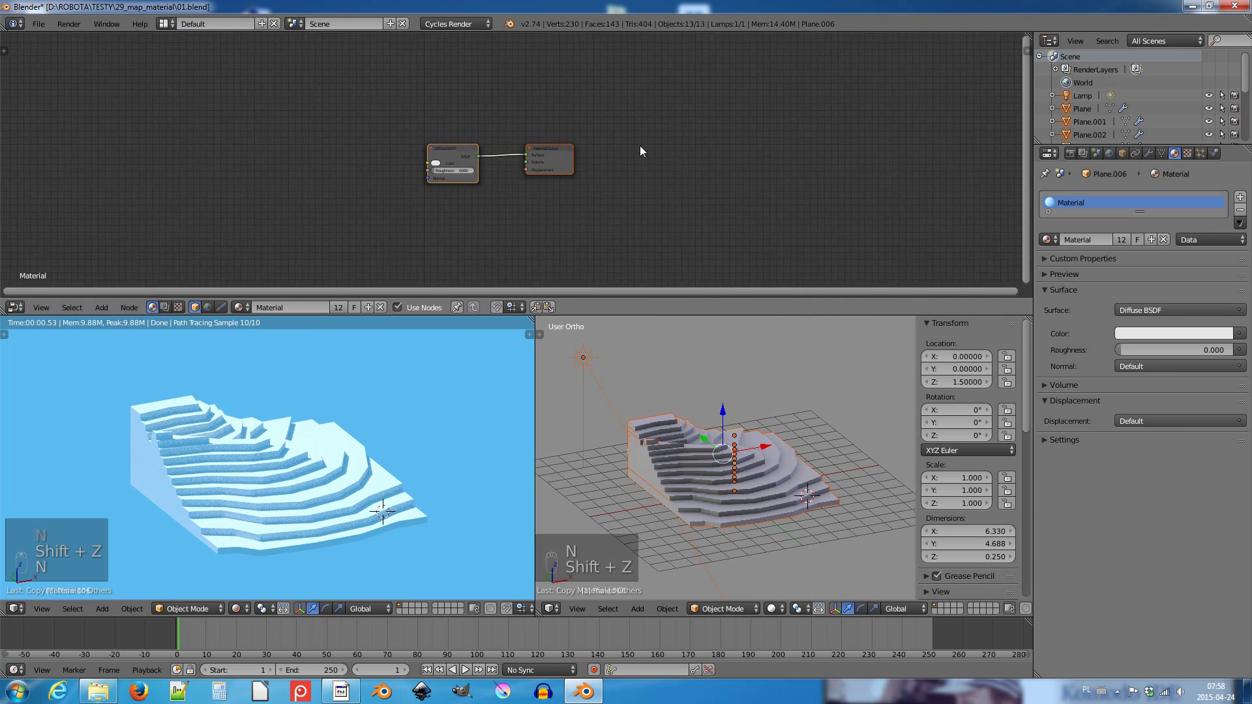
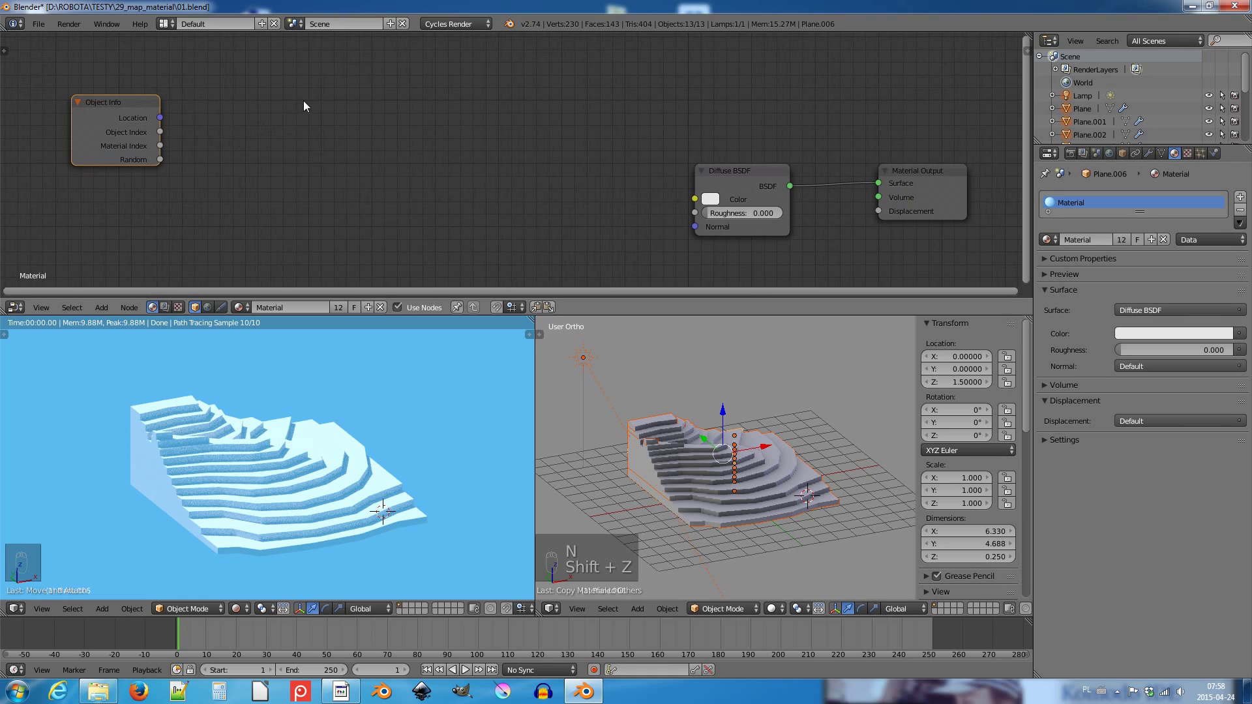
Add a Separate XYZ converter node fed by the Object Info location
{"action": "key", "text": "shift+a"}
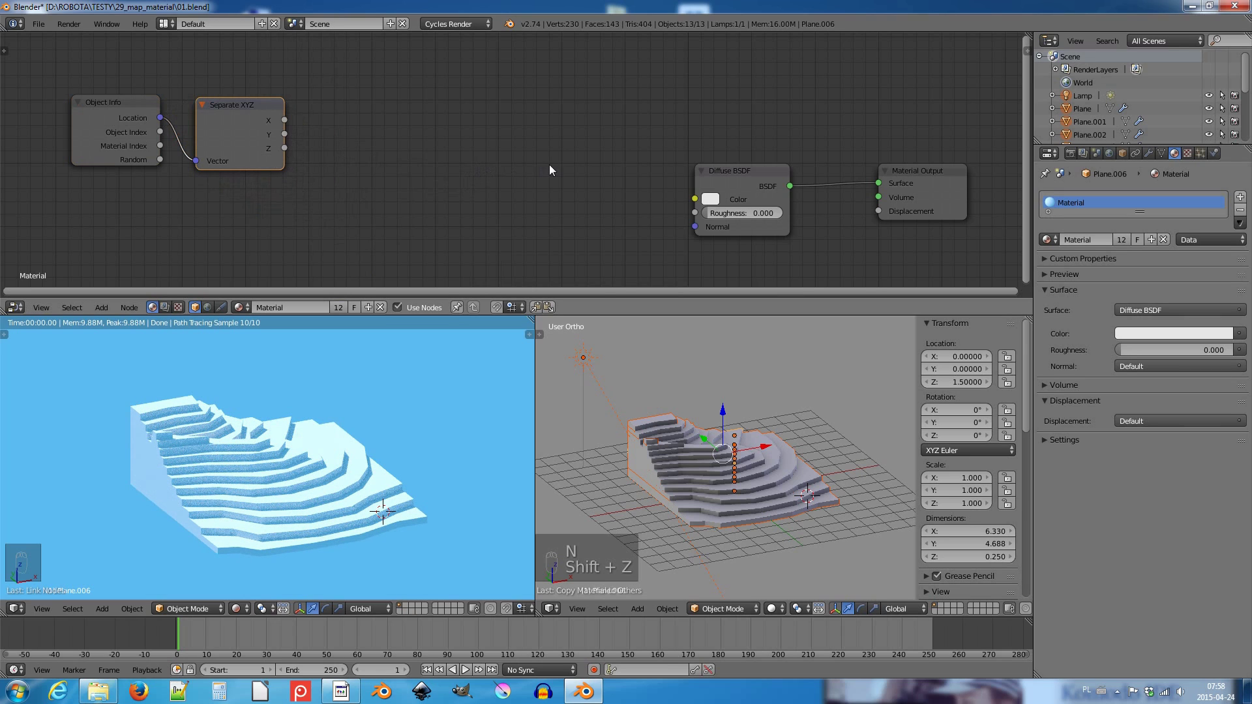
Add a ColorRamp mapping Separate XYZ's Z into the Diffuse BSDF colour
{"action": "key", "text": "shift+a"}
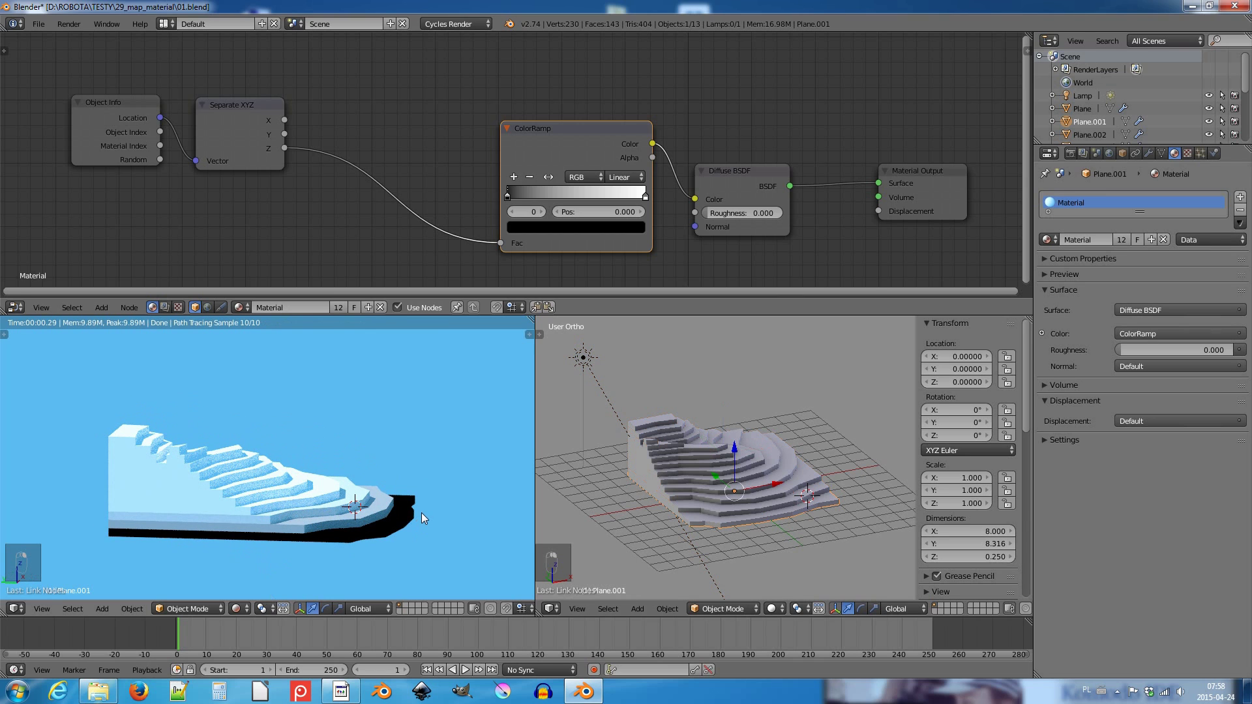
{"action": "key", "text": "g"}
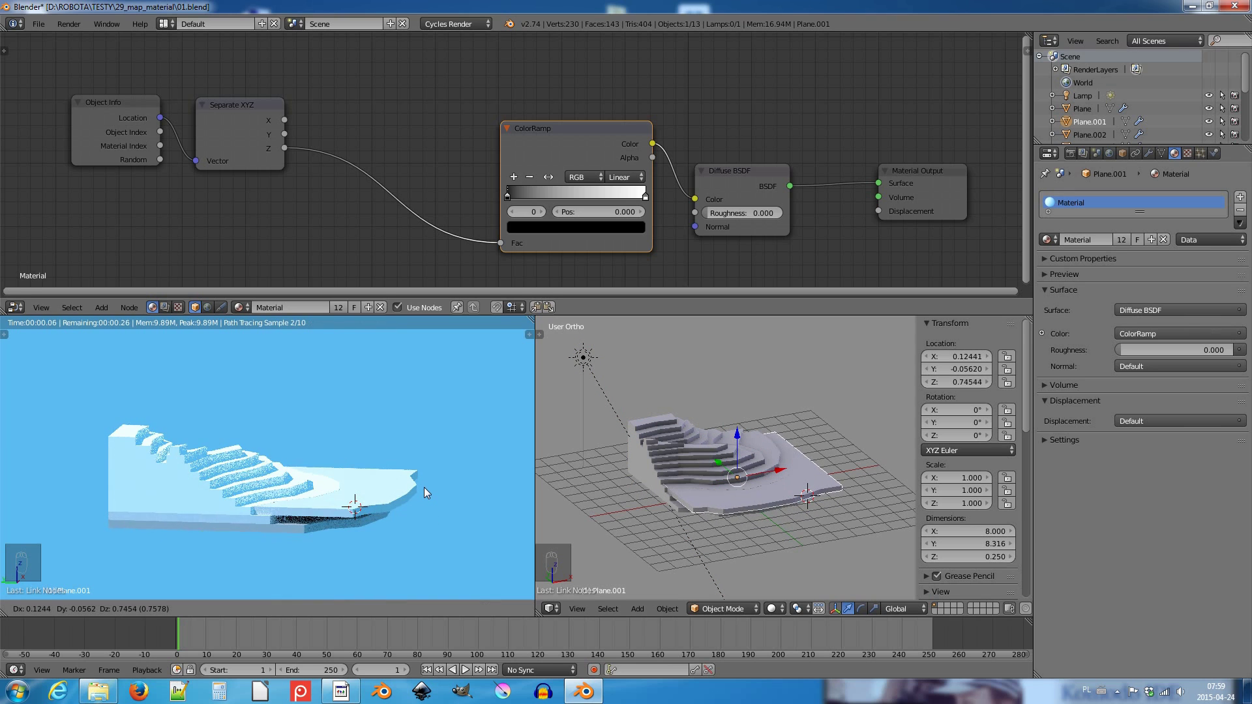
{"action": "key", "text": "BackSpace"}
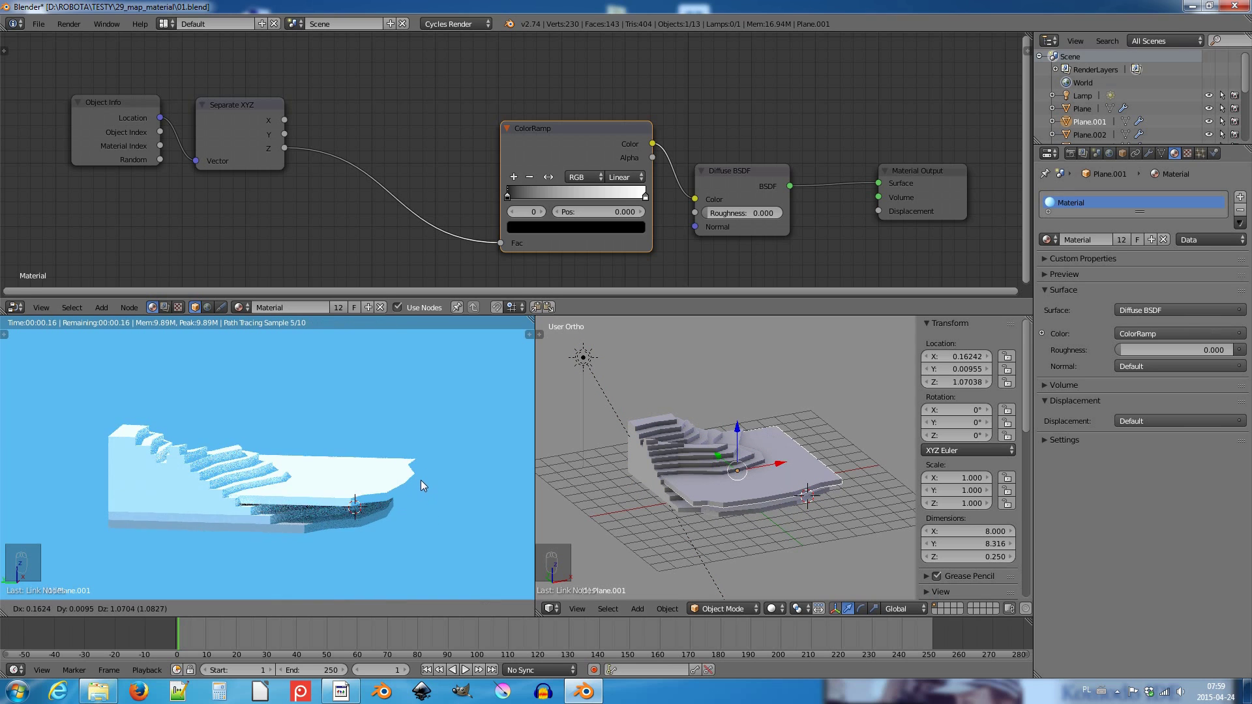